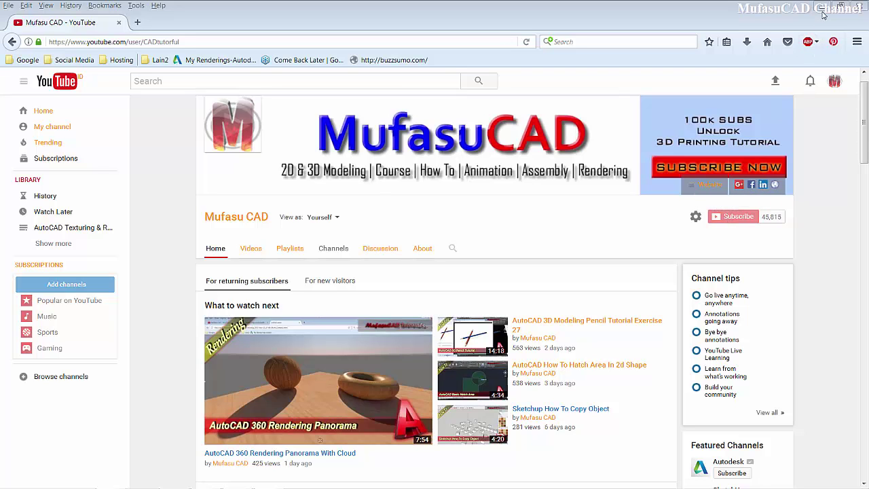
Step: Switch from the browser to the open dog house drawing in AutoCAD
click(825, 14)
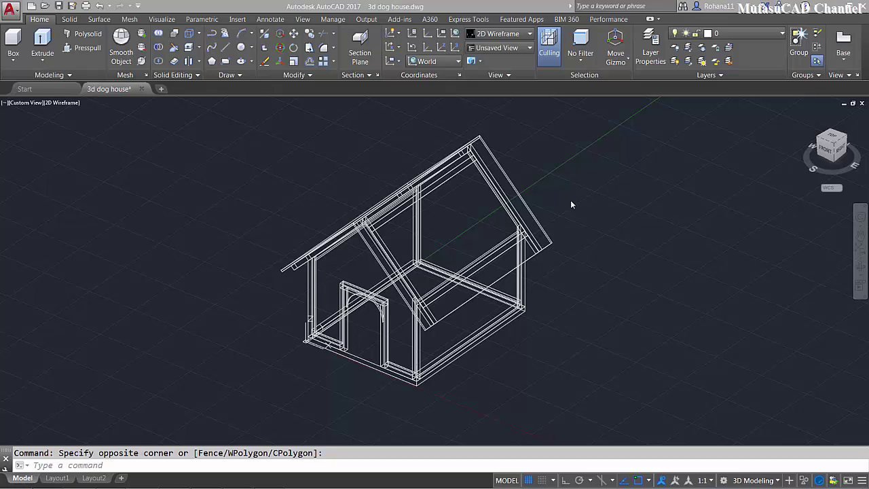
Step: With VPORTS, preview layouts and apply Two: Vertical to split model space into side-by-side viewports
click(589, 196)
text(vpory)
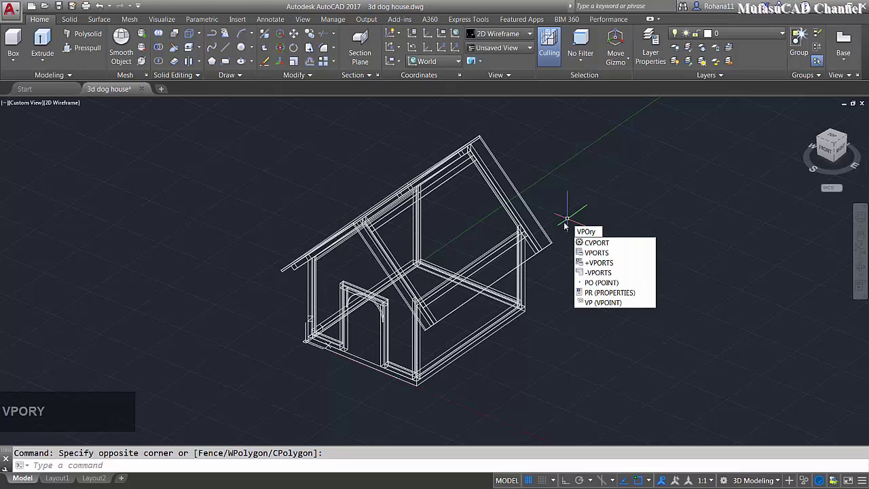
click(603, 254)
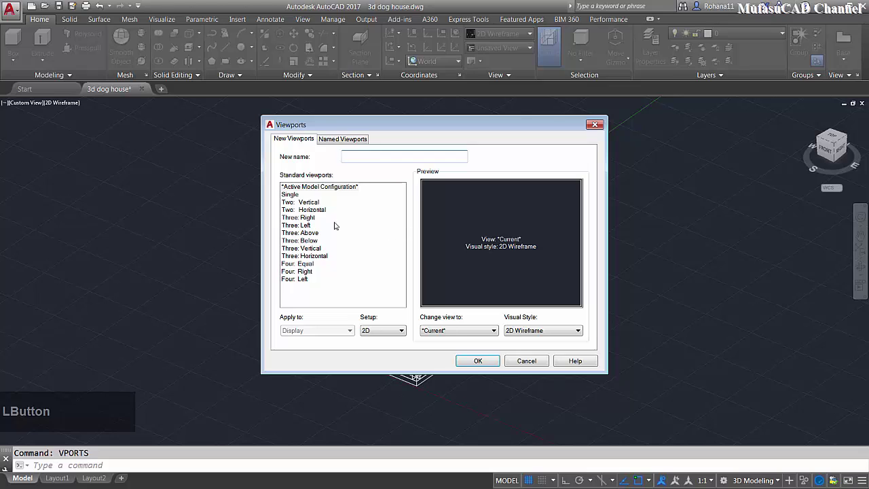
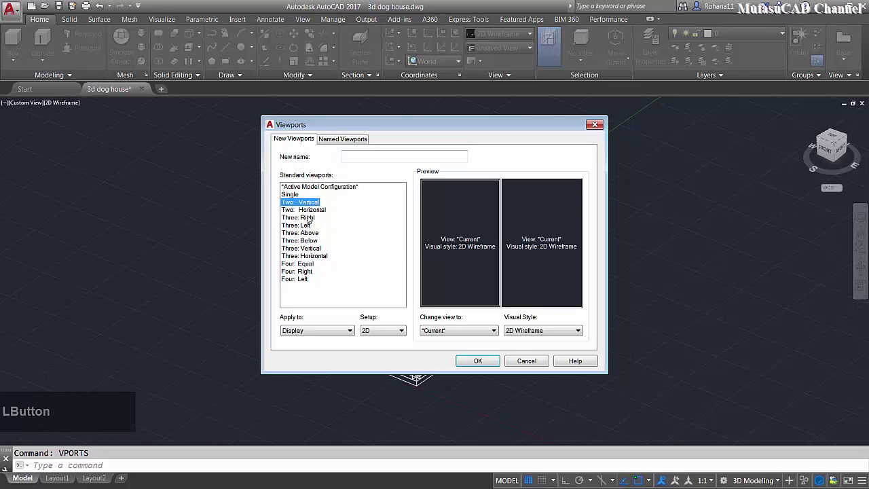
click(325, 213)
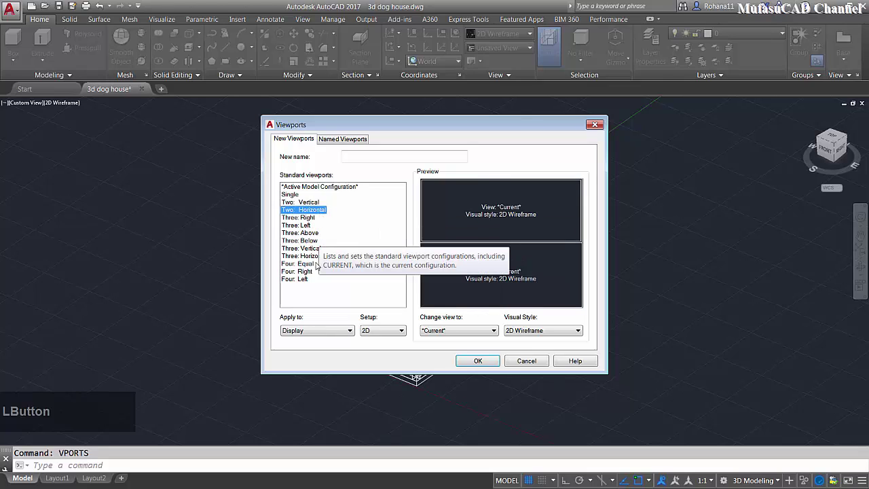
click(310, 268)
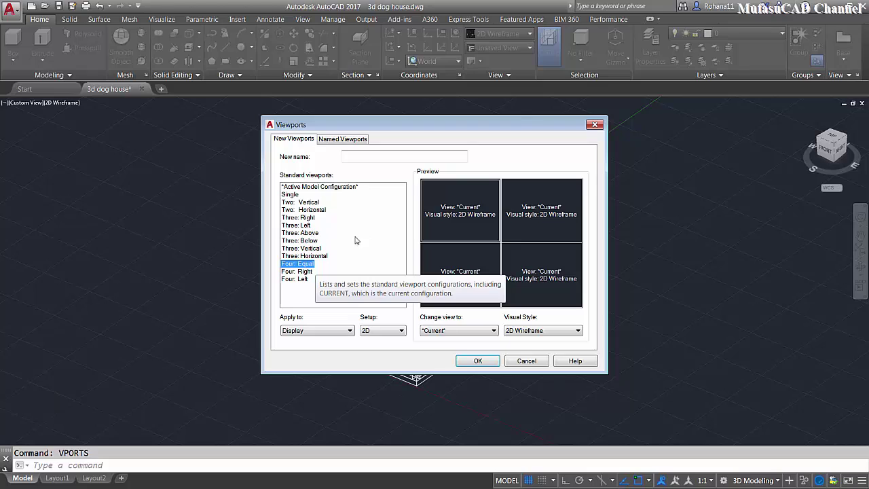
click(318, 206)
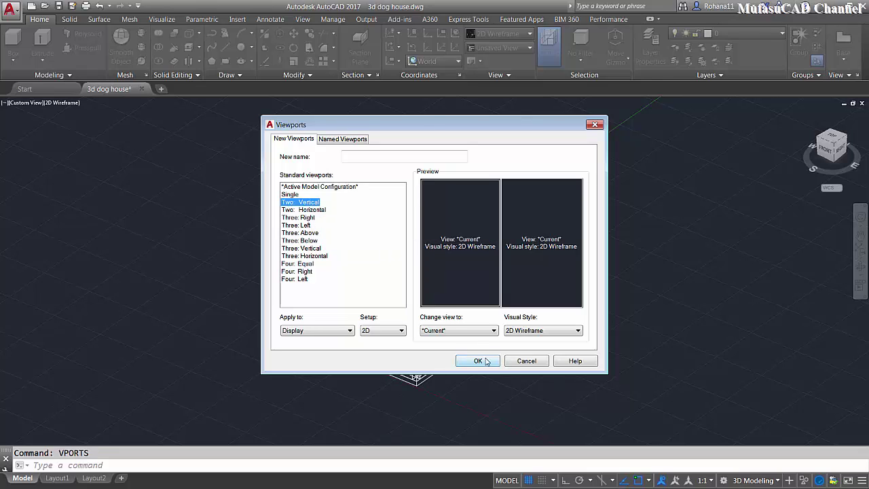
click(489, 362)
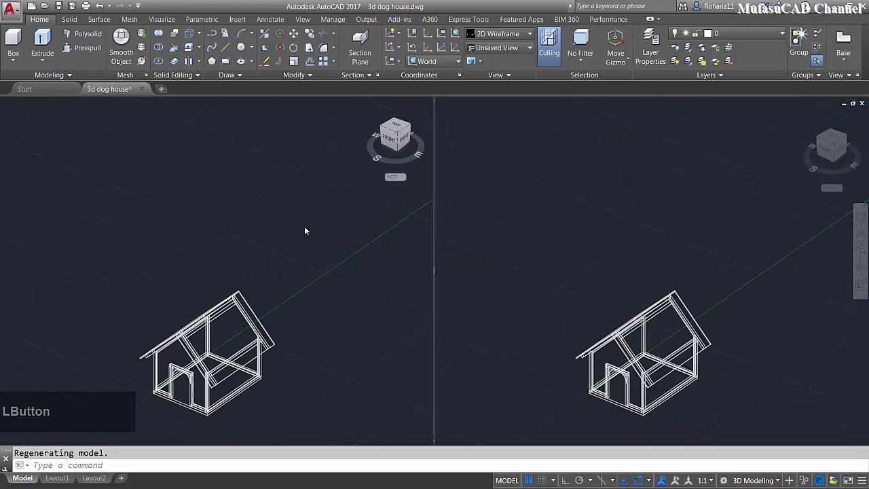
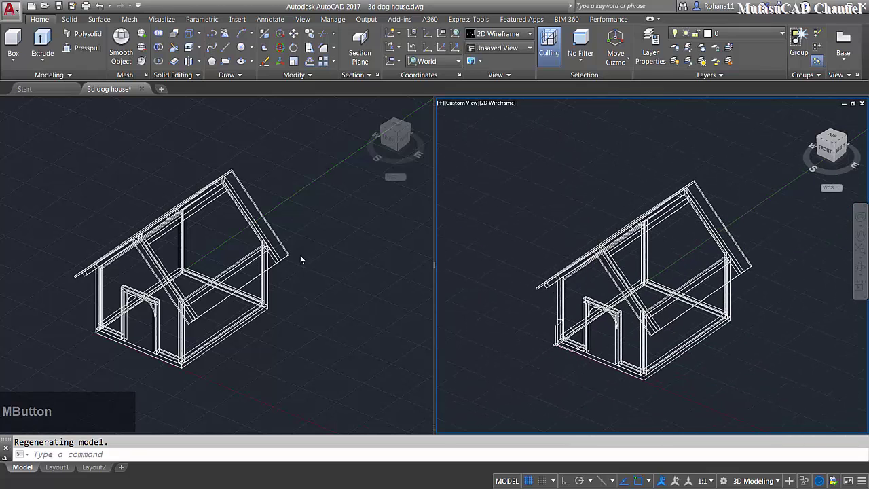
Step: Activate the left viewport, then make the right viewport current
click(309, 258)
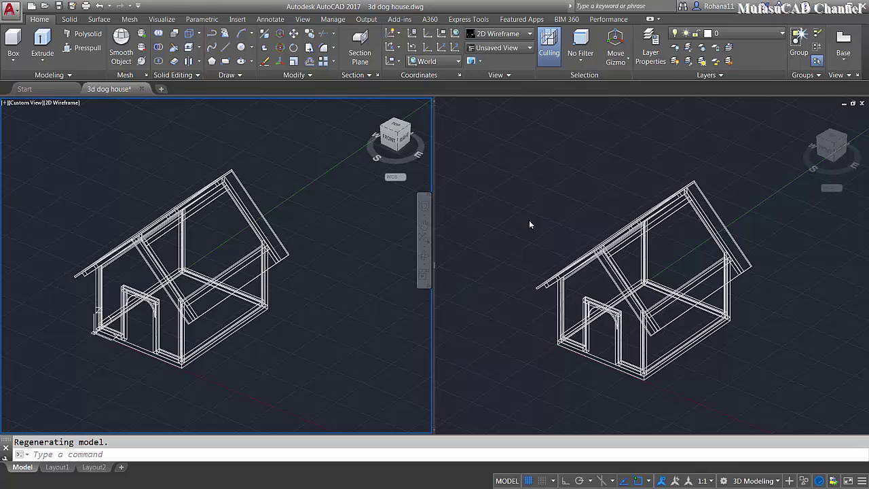
click(579, 197)
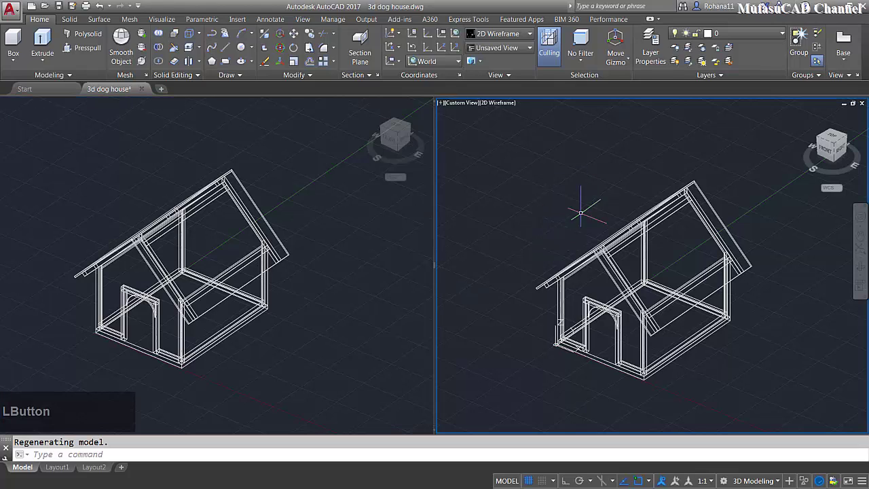
Step: With VPORTS, apply Four: Equal to subdivide the active right viewport
text(vport)
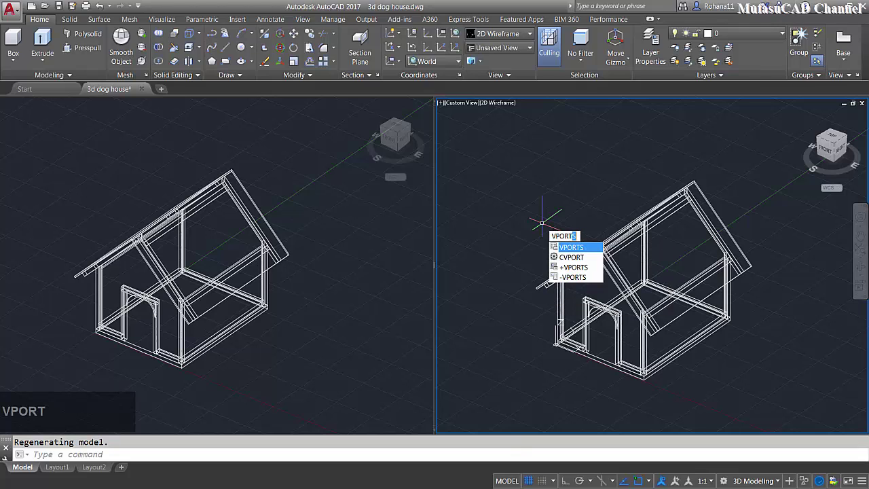
key(space)
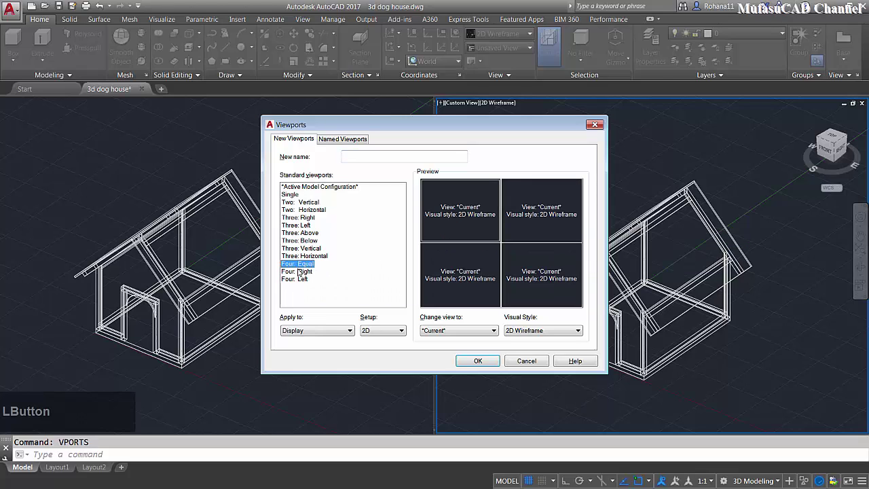
click(315, 274)
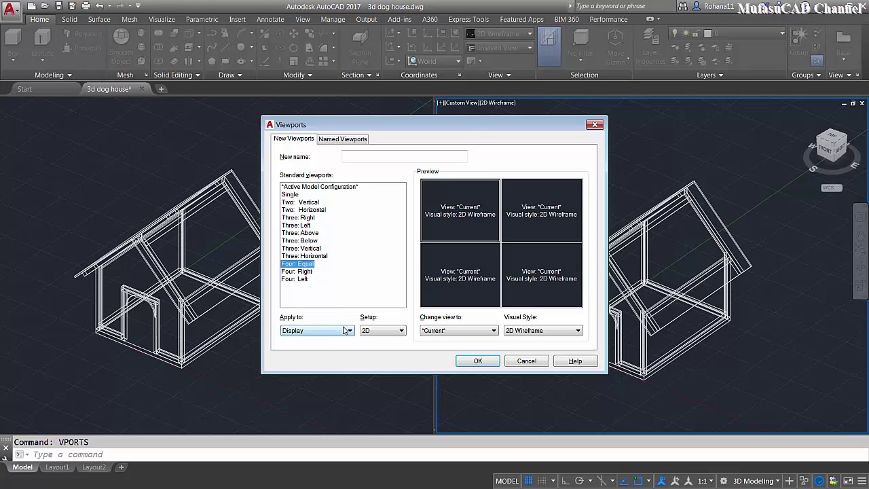
click(347, 331)
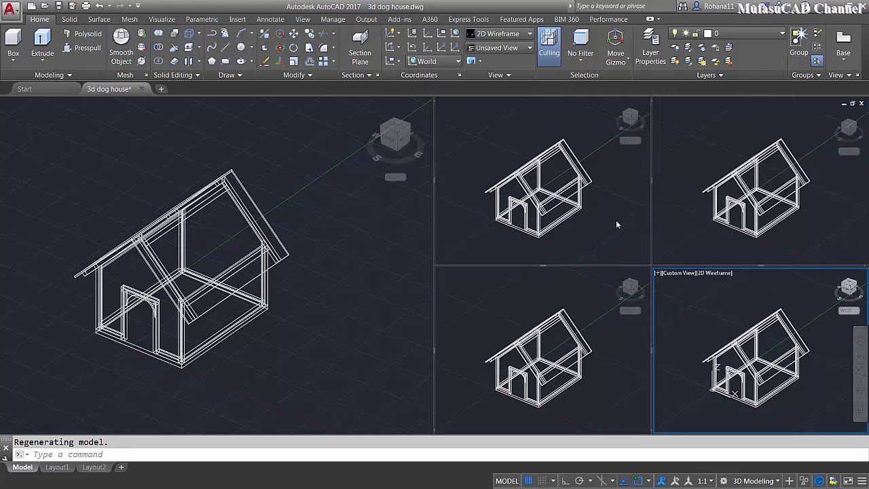
Step: Assign Top, Left and SW Isometric standard views to the small viewports via View Controls
click(626, 187)
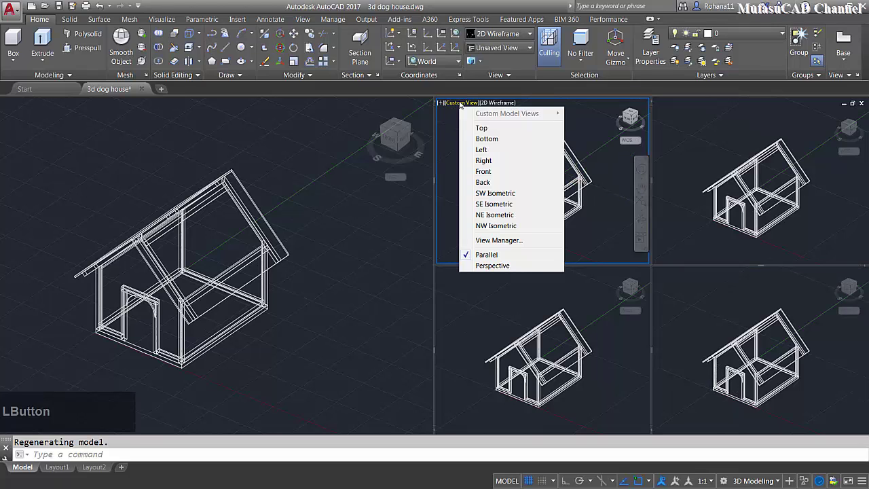
scroll(down, 3)
middle_click(130, 295)
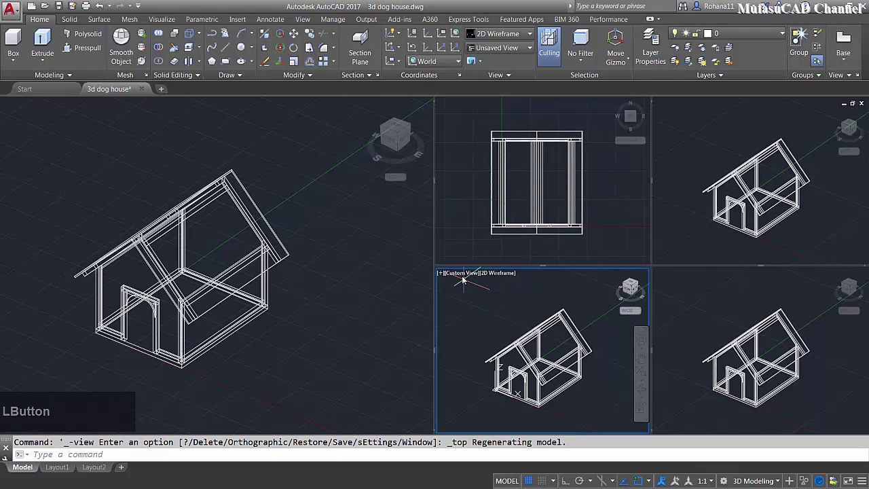
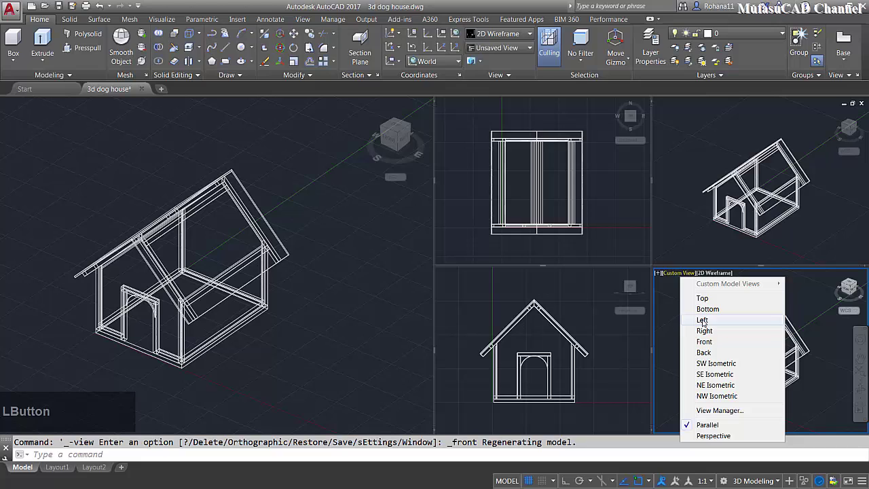
scroll(down, 3)
middle_click(130, 295)
click(708, 139)
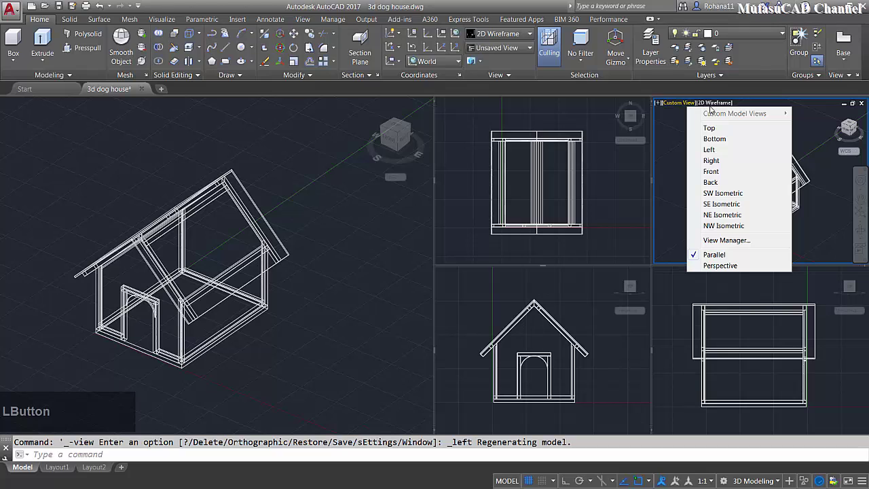
click(717, 194)
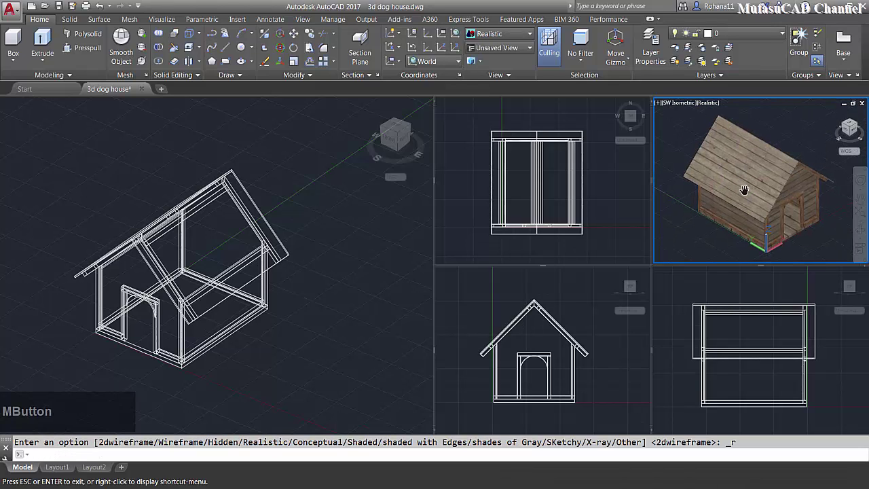
Step: Make the large left viewport current, then activate the Top sub-viewport
click(359, 258)
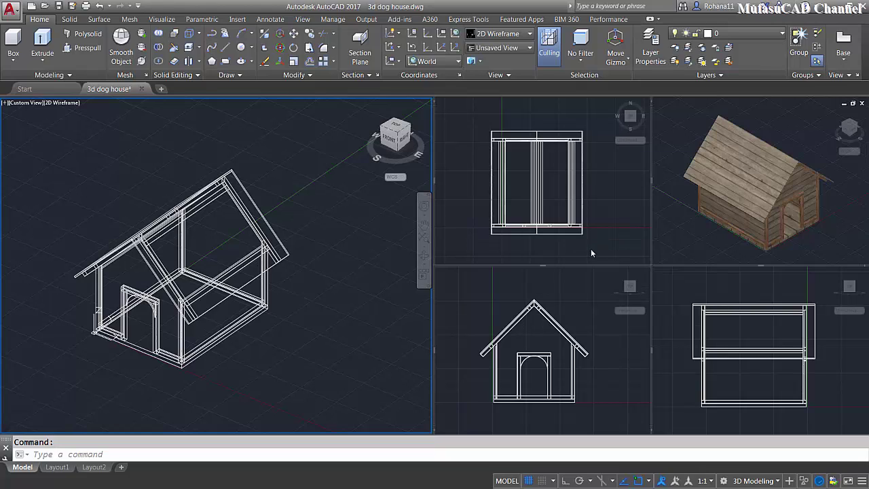
click(593, 250)
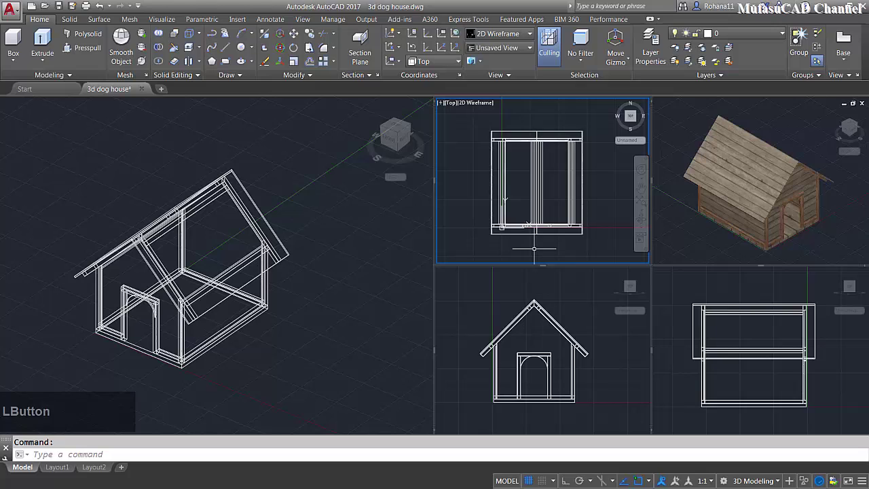
Step: With VPORTS, apply the Single layout to return model space to one viewport
text(vport)
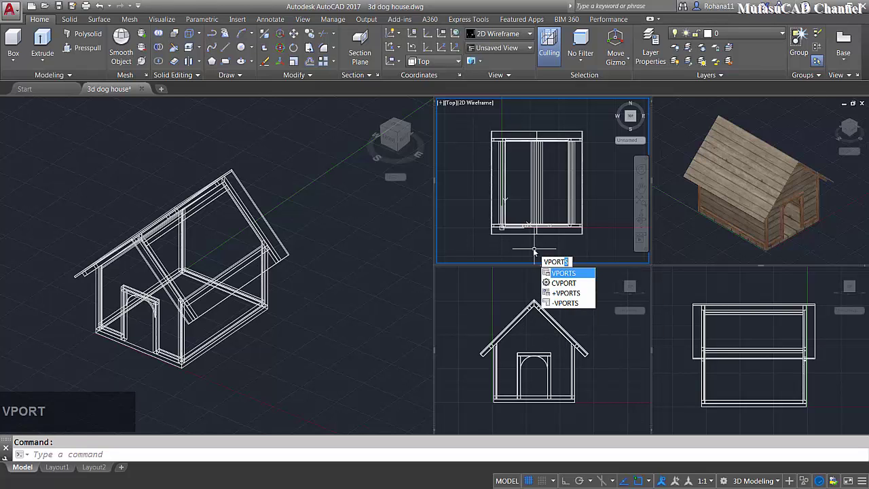
key(space)
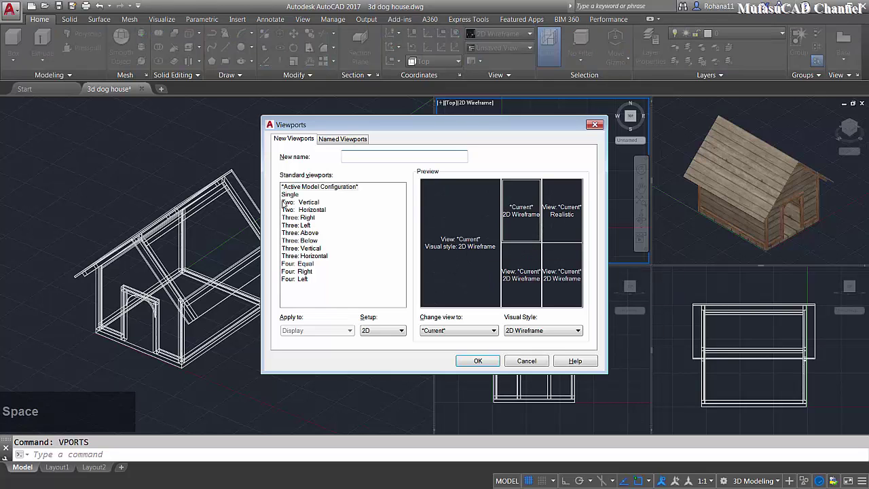
key(space)
click(302, 199)
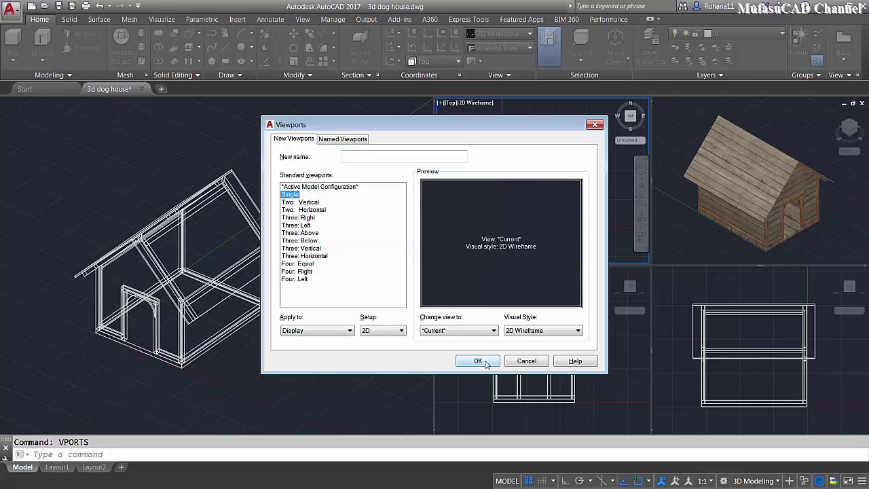
click(489, 365)
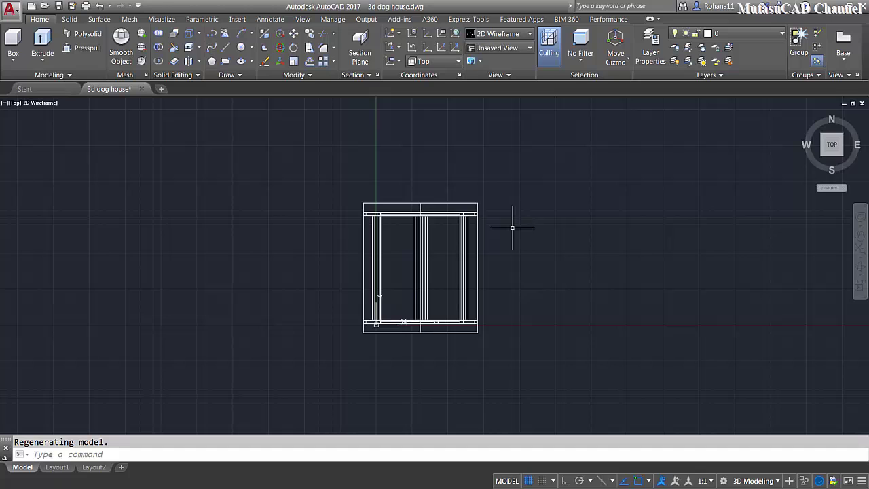
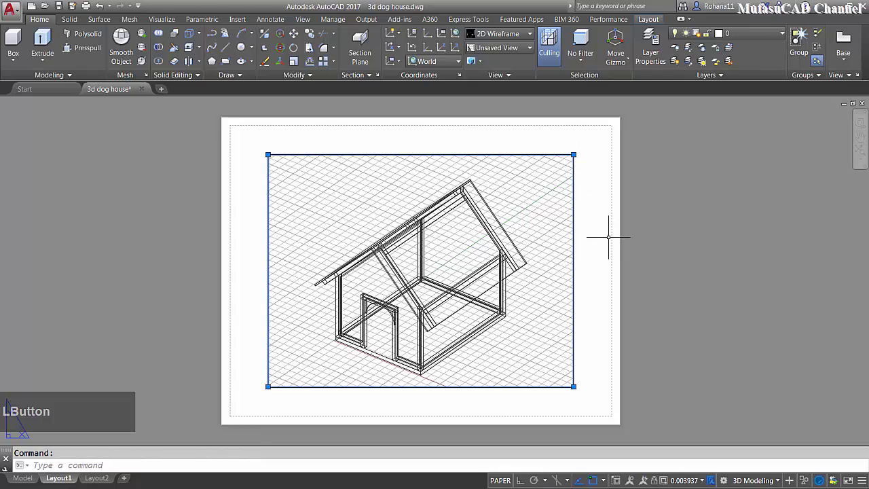
Step: Delete the default viewport on Layout1, leaving the sheet blank
key(Delete)
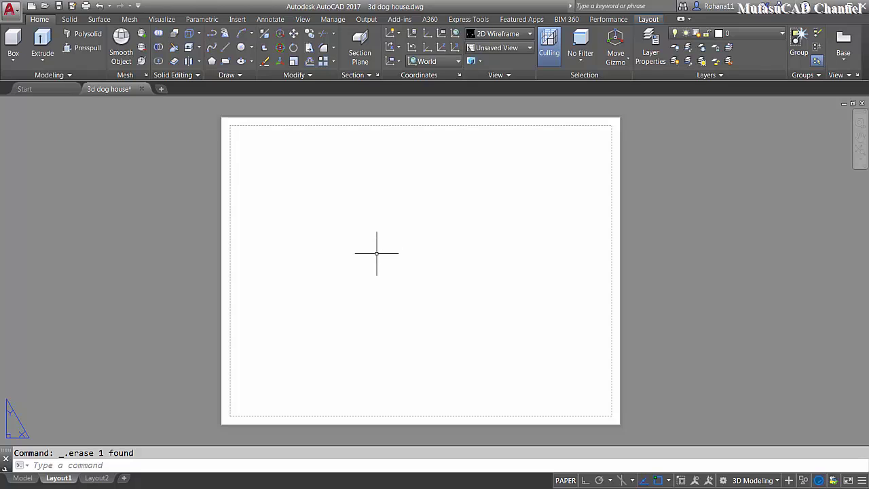
Step: With VPORTS on Layout1, choose the Four: Equal viewport layout
text(vport)
key(space)
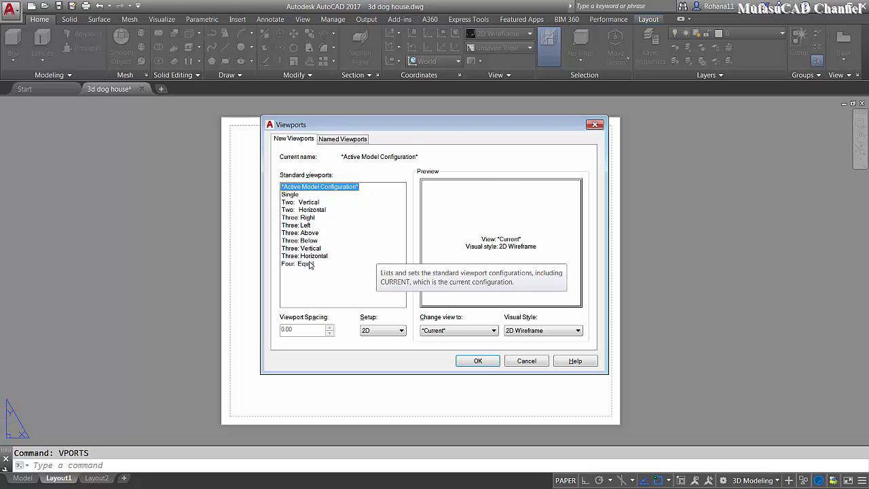
click(310, 264)
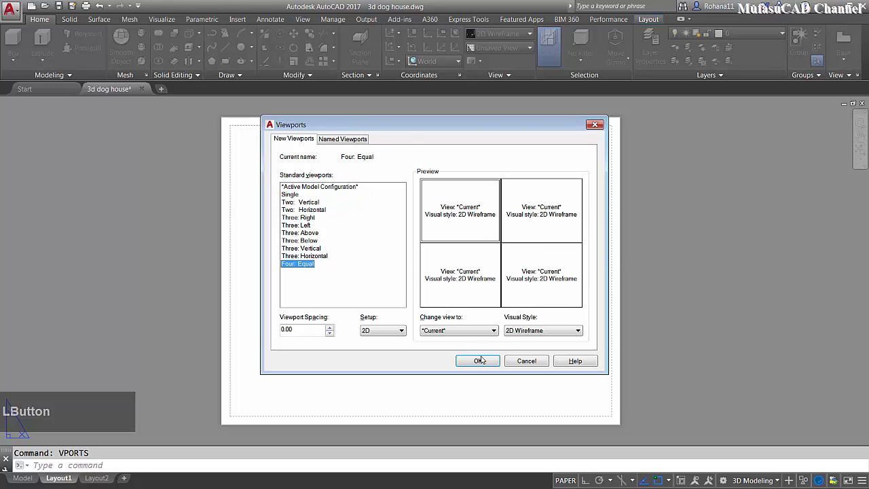
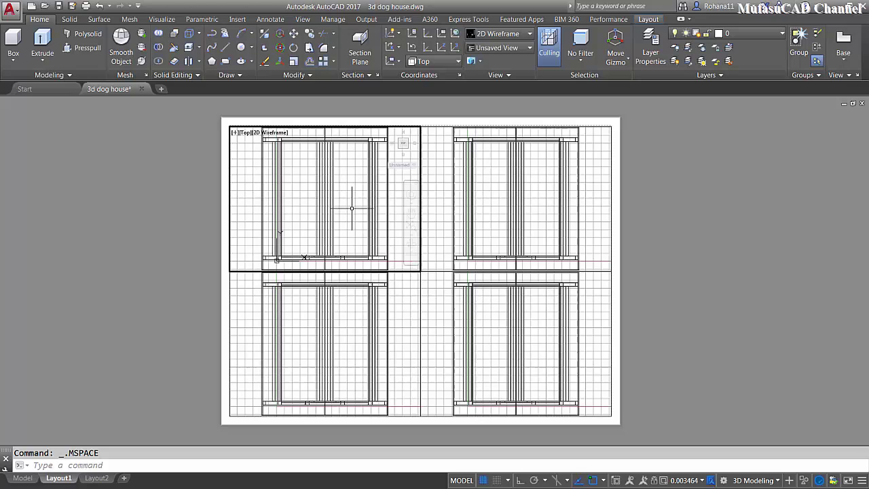
Step: Fit the dog house in the top-left viewport and bring up preset views for the bottom-right one
key(F7)
scroll(down, 3)
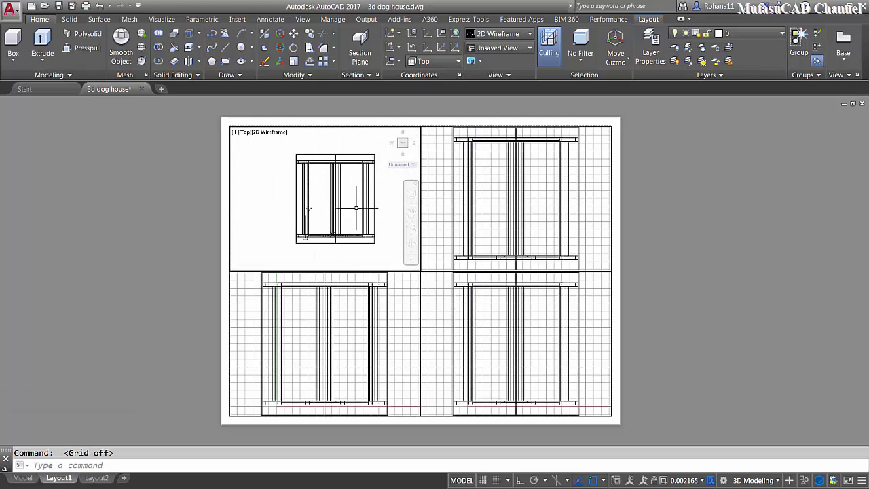
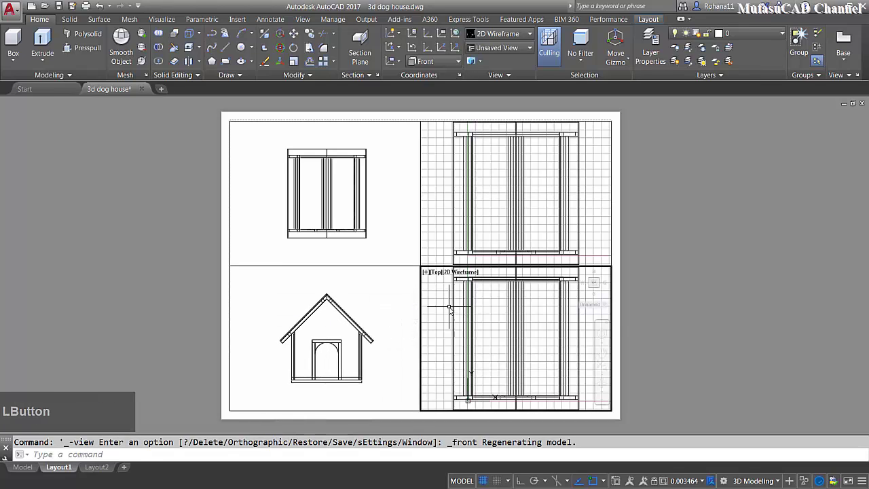
key(F7)
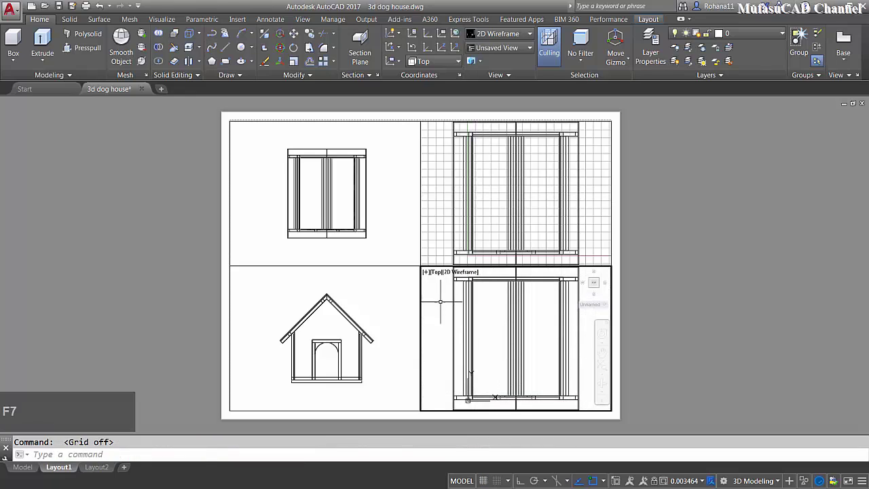
click(436, 275)
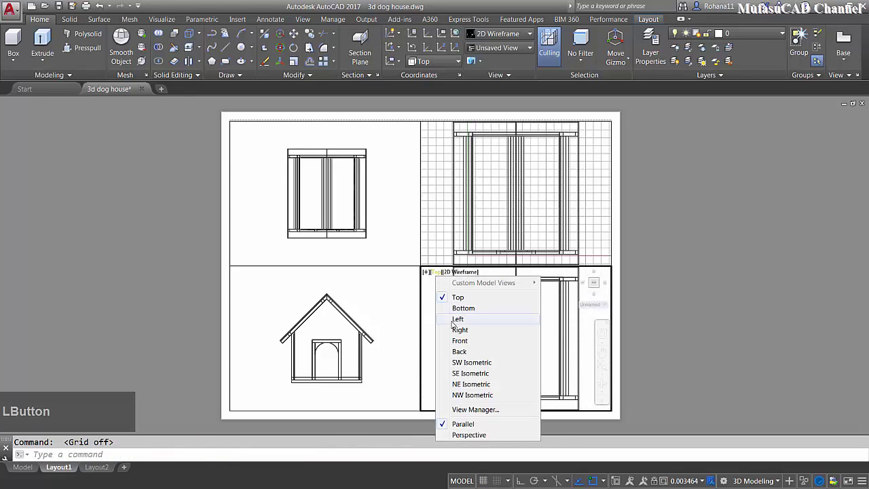
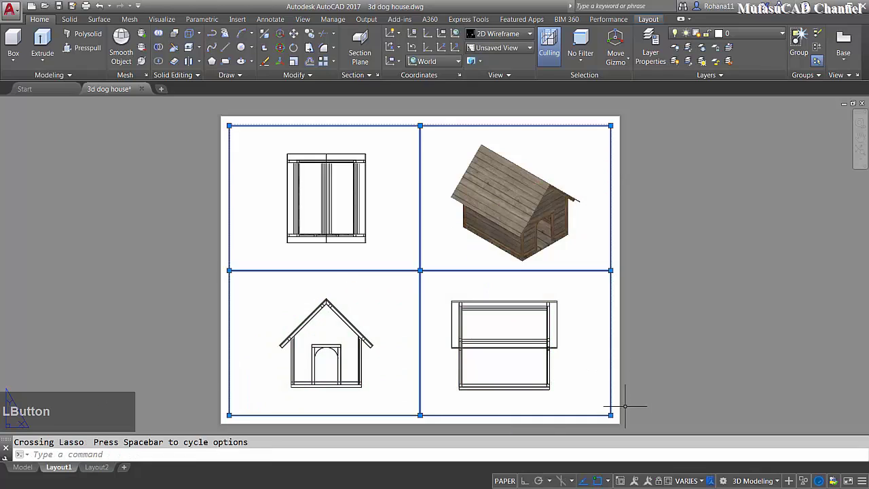
Step: Delete the four existing viewports and start MVIEW for a new floating viewport
key(Delete)
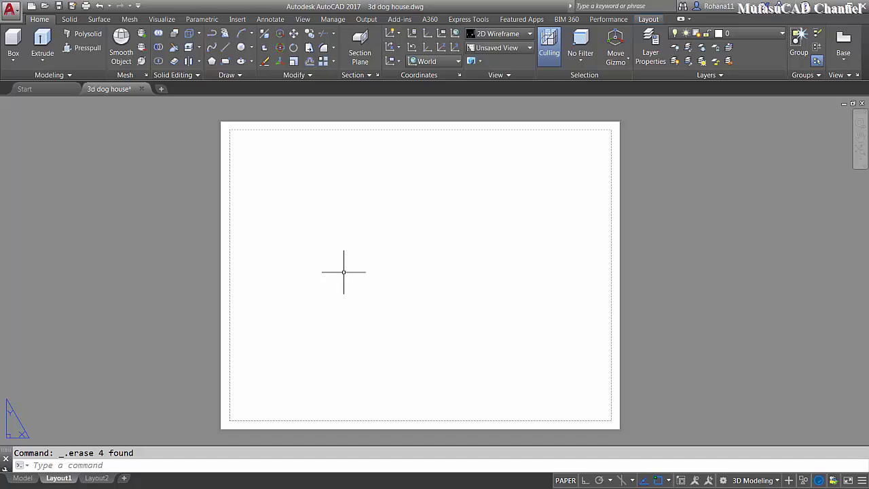
key(Delete)
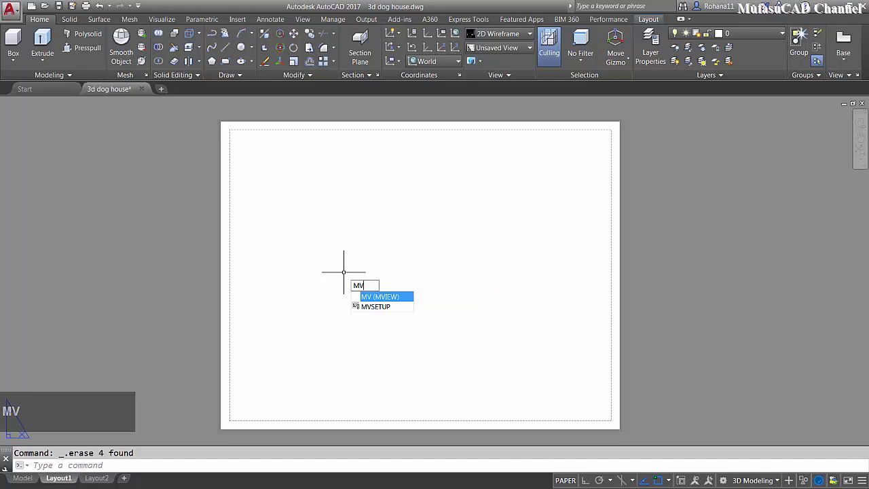
key(space)
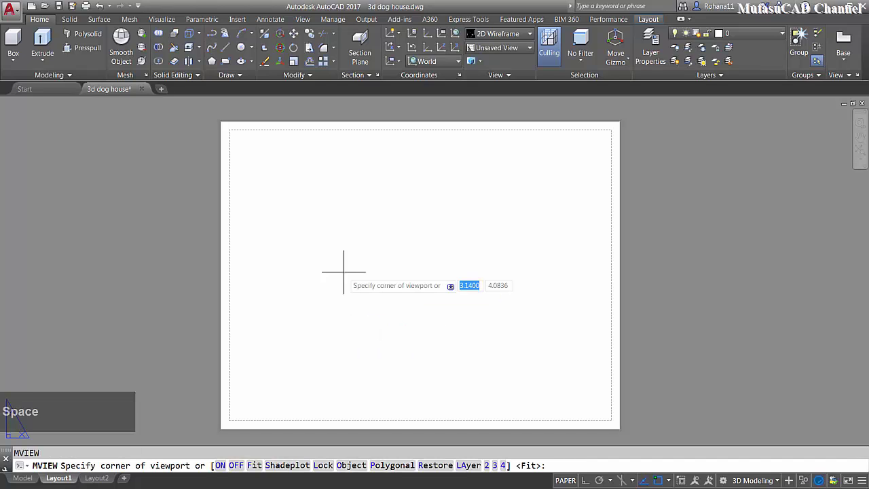
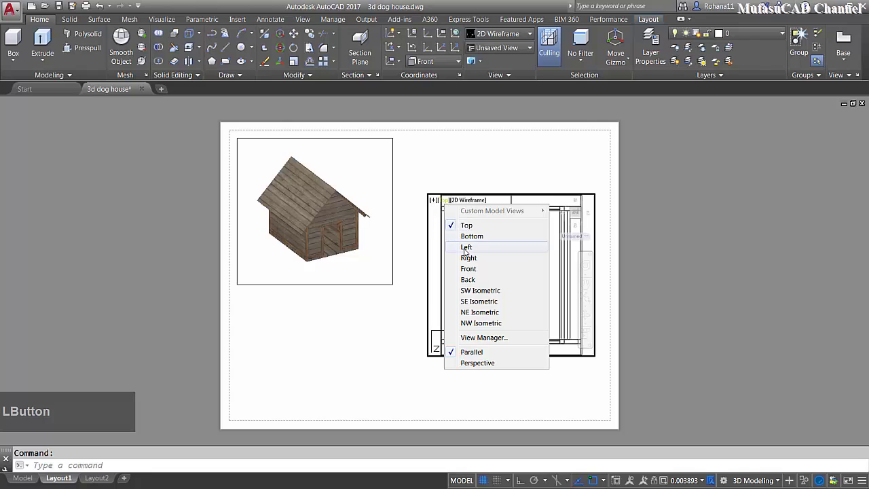
Step: Set the right viewport to SW Isometric with the grid off, then return to the sheet
click(490, 294)
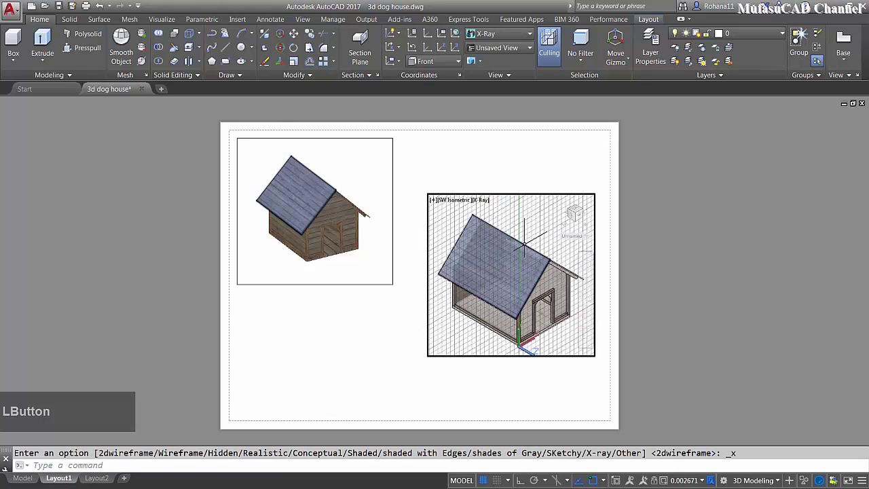
key(F7)
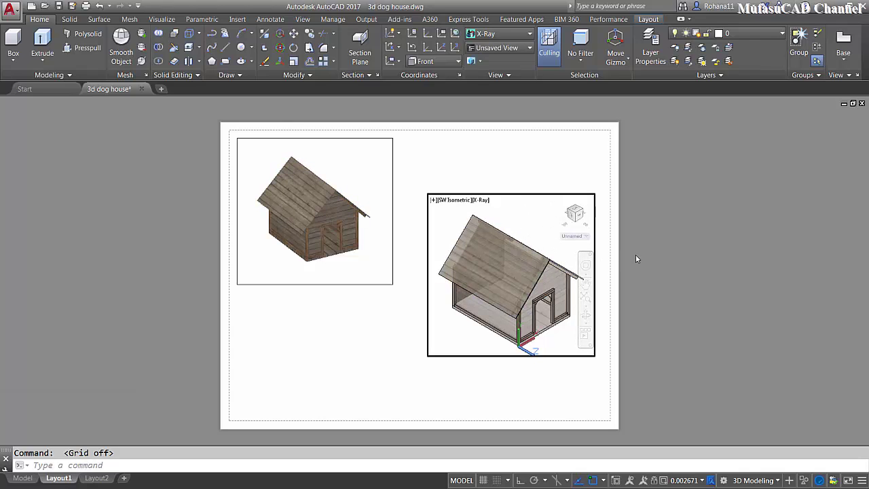
click(638, 257)
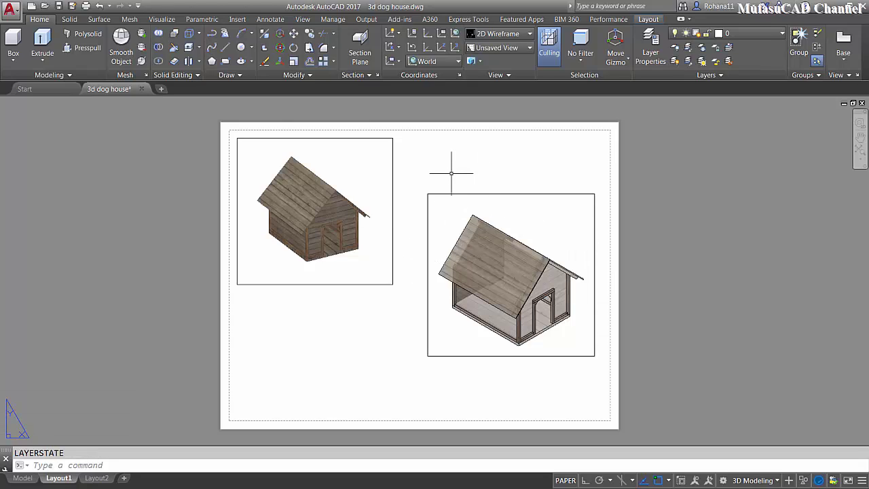
Step: Create a layer named 'viewports' via LAYER and make it non-plotting
text(l)
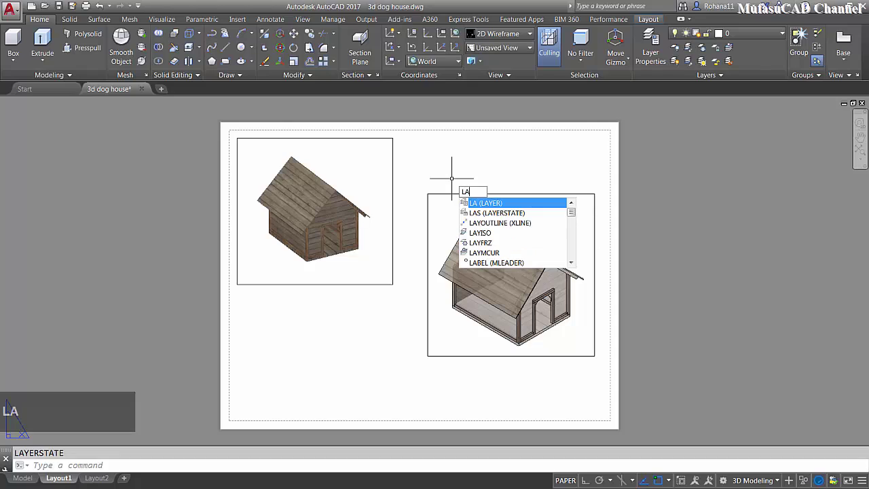
text(ayer)
key(space)
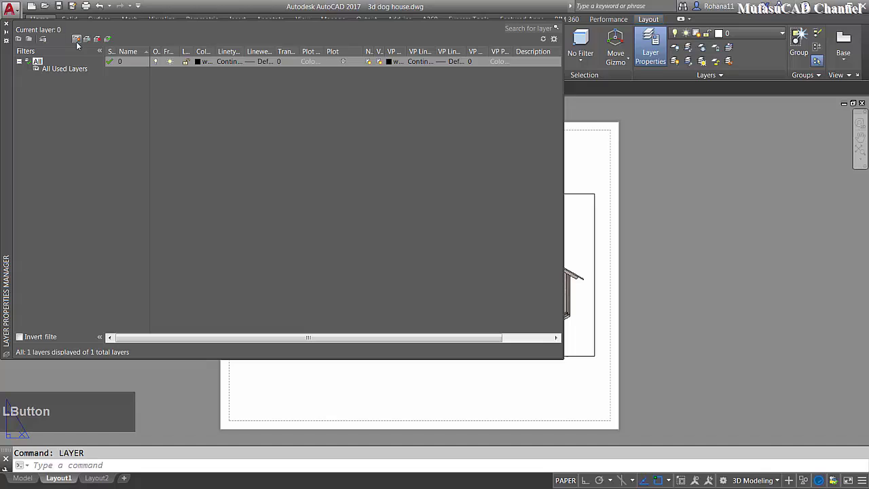
text(v)
text(iewpor)
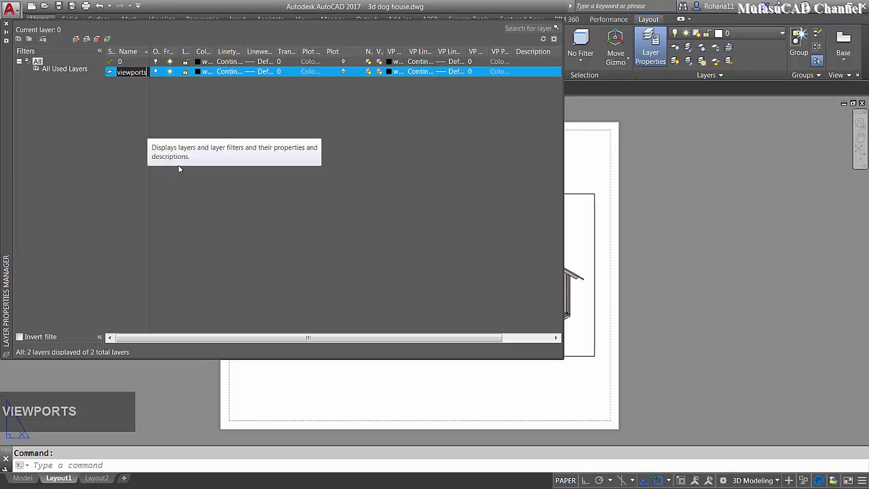
click(204, 105)
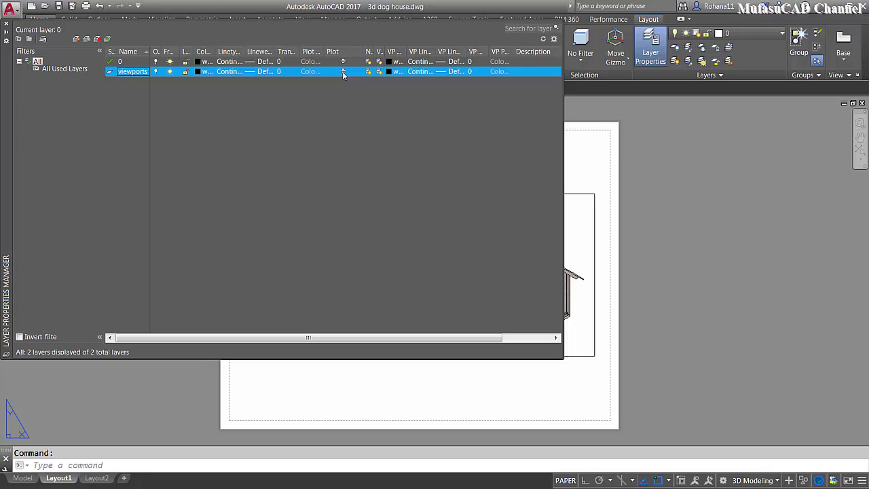
click(345, 73)
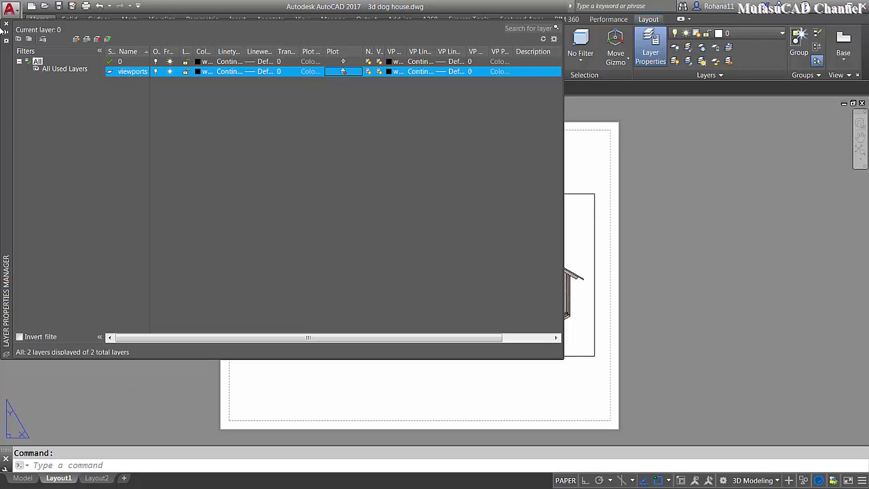
click(8, 27)
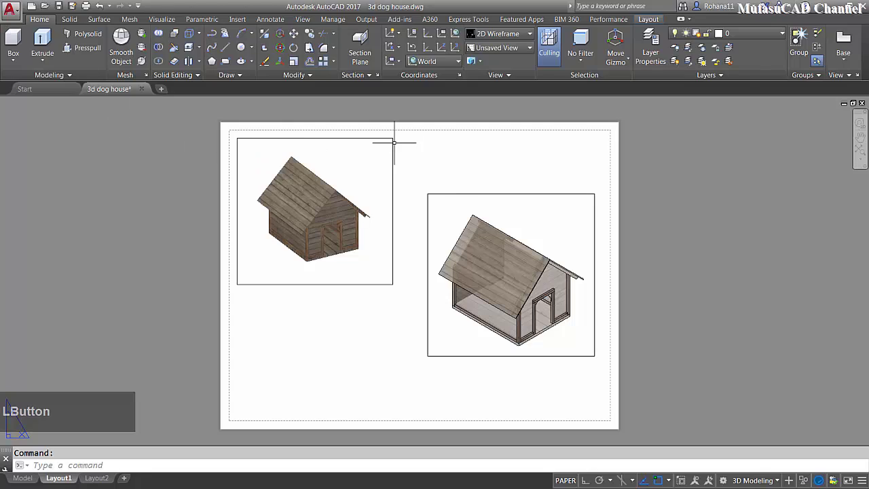
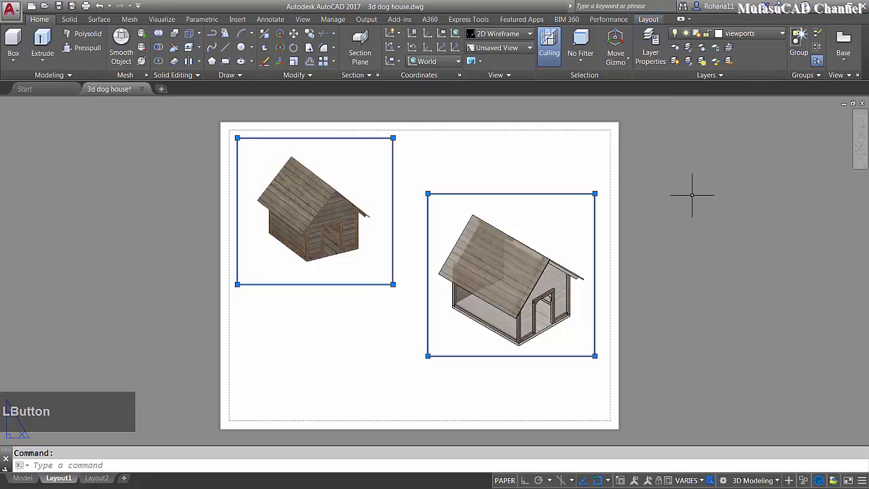
Step: Clear the viewport-border selection and reopen the layer list to hide 'viewports'
key(Escape)
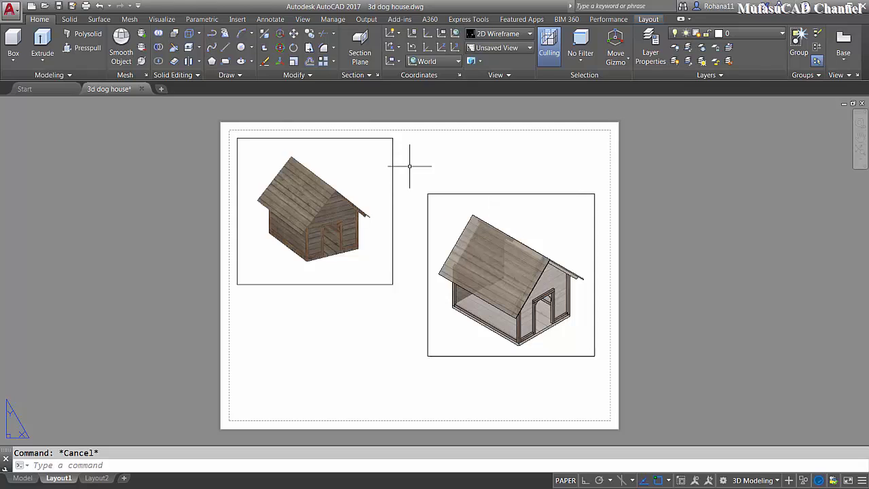
click(755, 36)
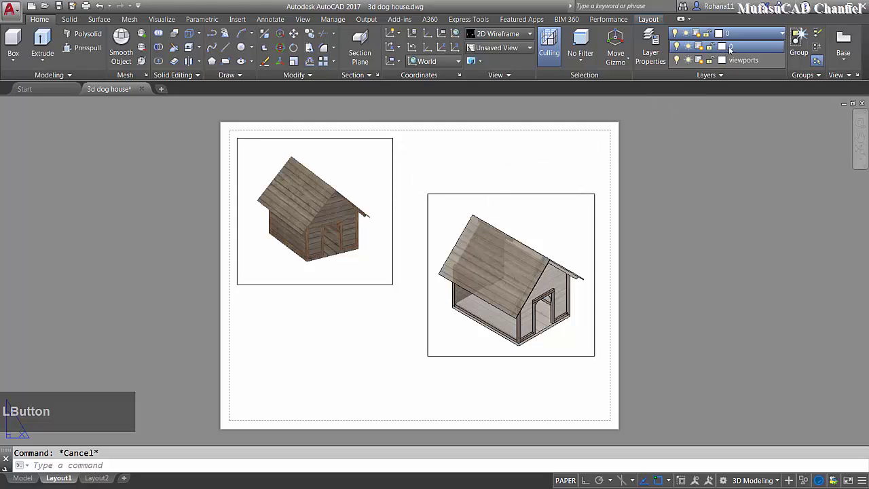